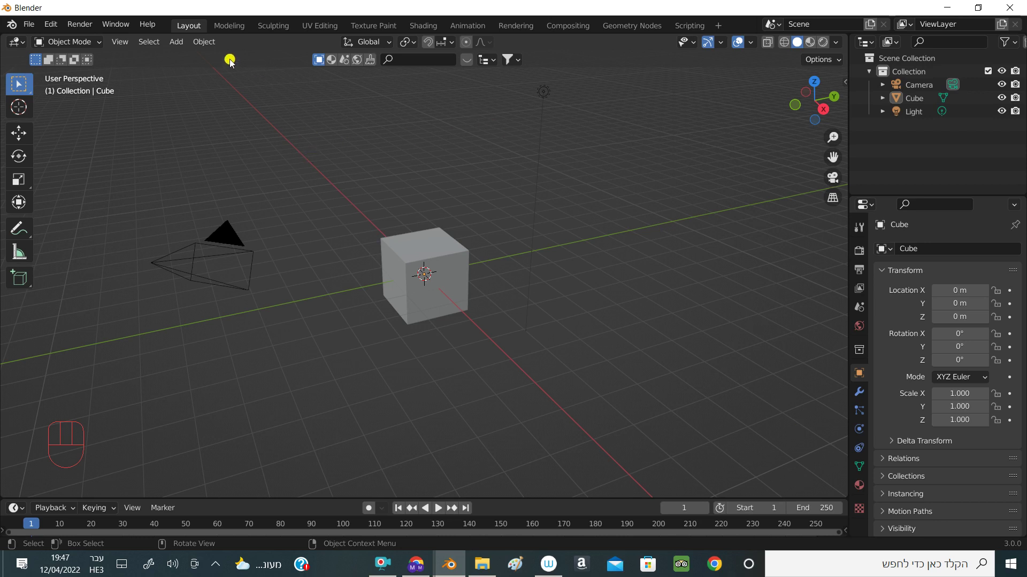
- Add a new Text object at the origin and view the scene in front orthographic
drag(182, 47, 206, 122)
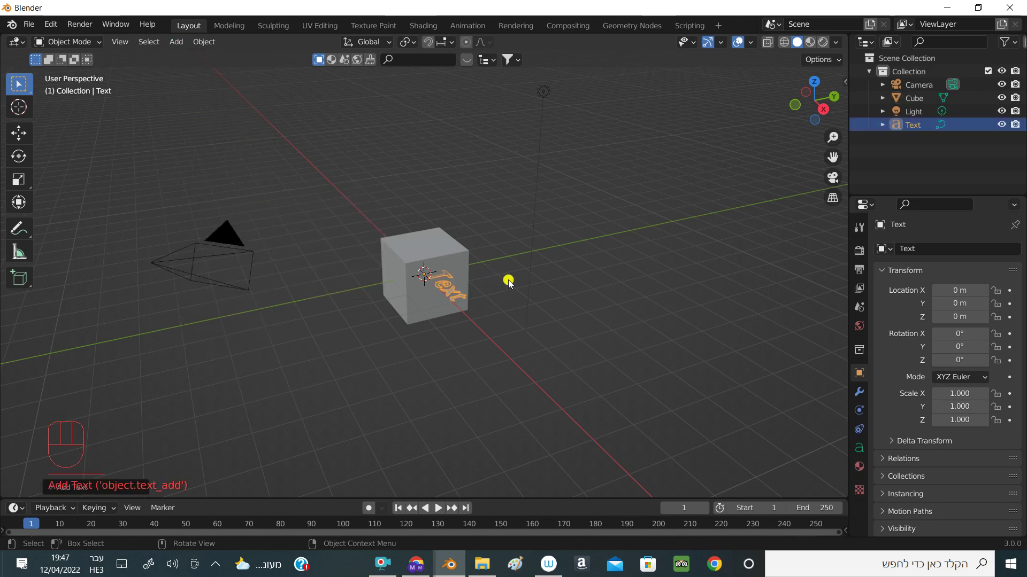
key(KP_0)
key(KP_1)
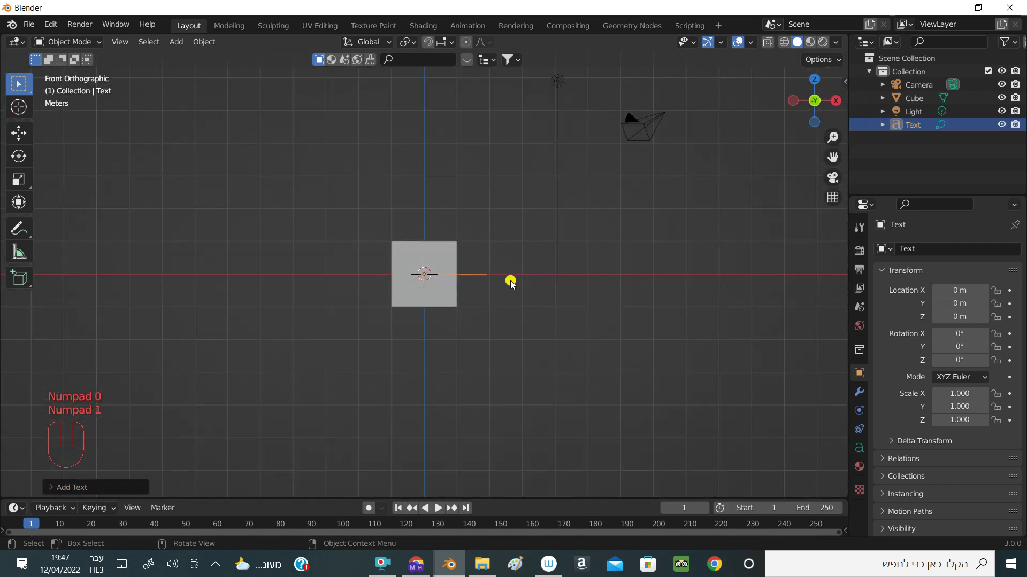
- Delete the default cube and select the Text object for editing
drag(802, 109, 578, 68)
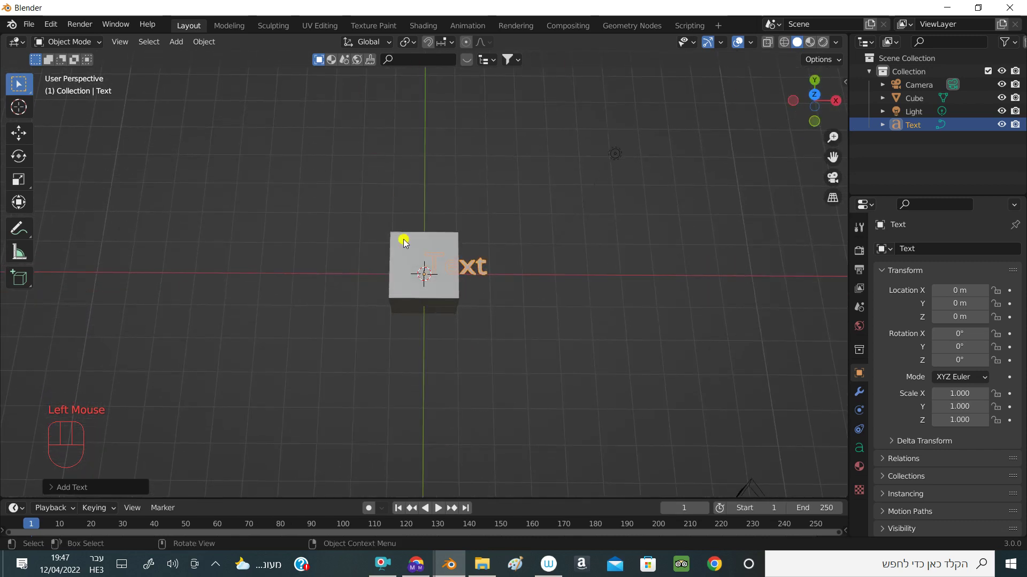
click(418, 263)
key(Delete)
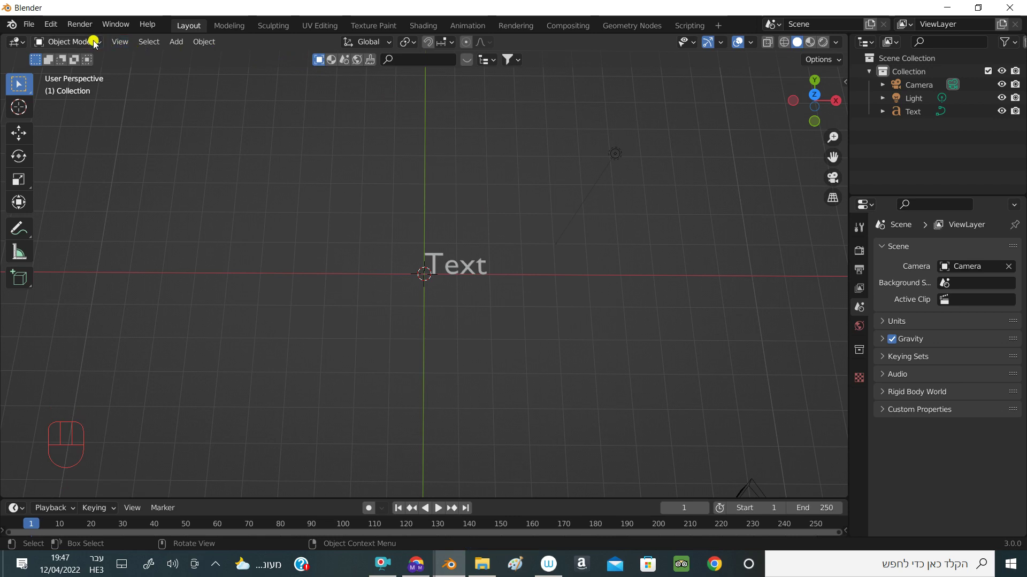
drag(96, 46, 95, 45)
click(443, 277)
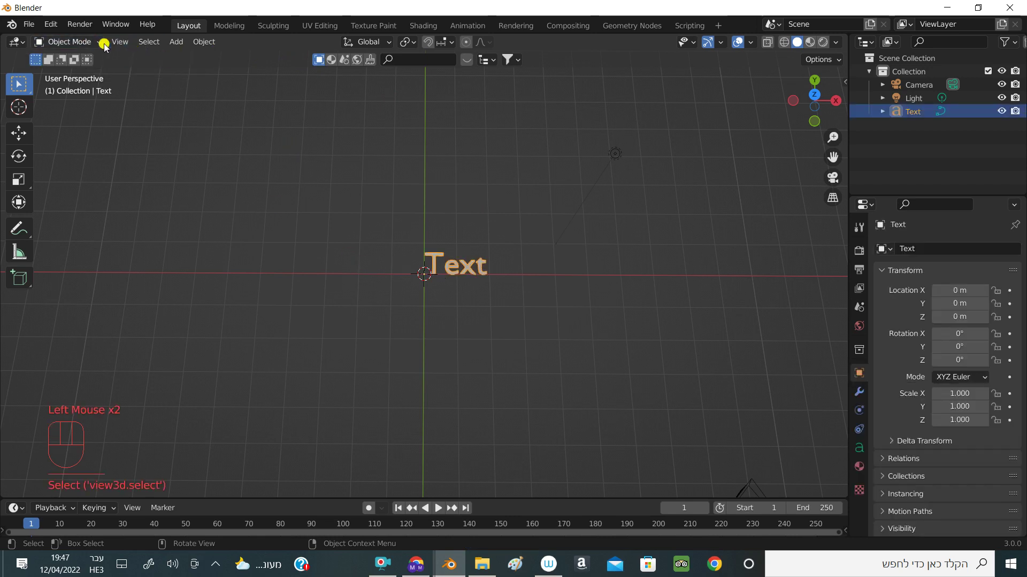
- Erase the default word Text so the text object is empty
drag(103, 48, 88, 74)
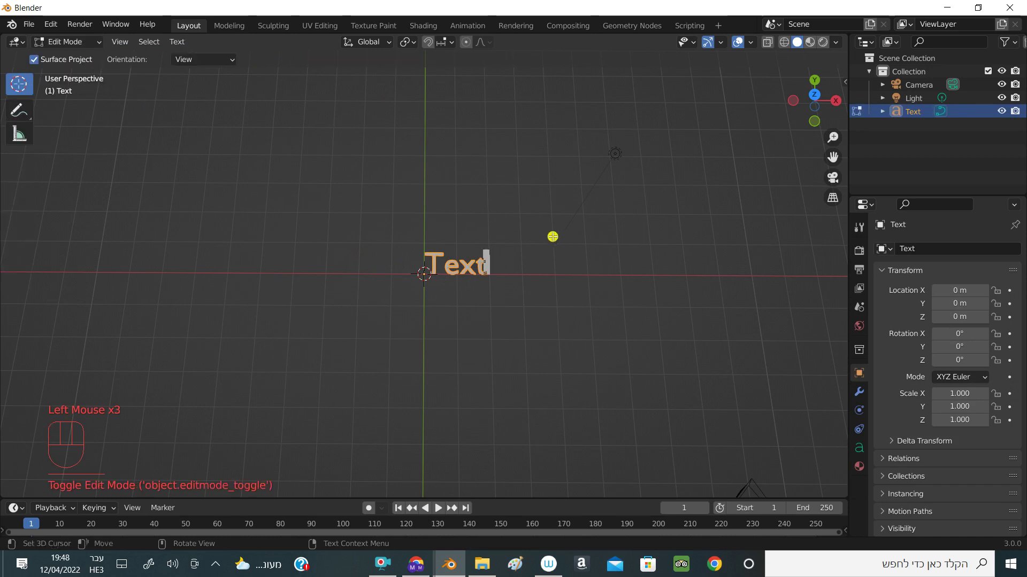
key(BackSpace)
key(BackSpace)
key(BackSpace)
key(BackSpace)
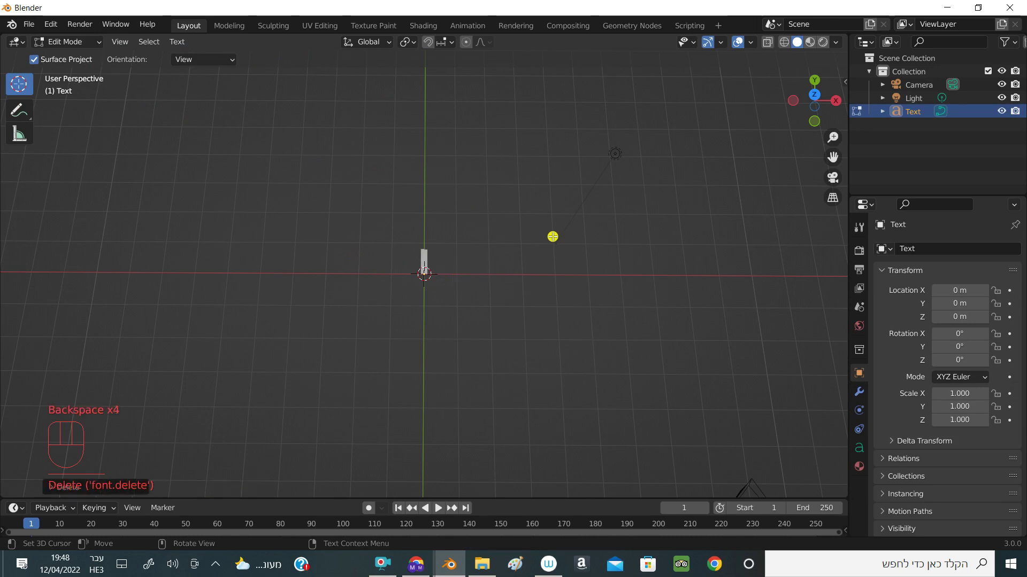
- Type trial letters into the emptied text object in edit mode
key(b)
key(b)
key(k)
key(k)
key(j)
key(k)
key(j)
key(f)
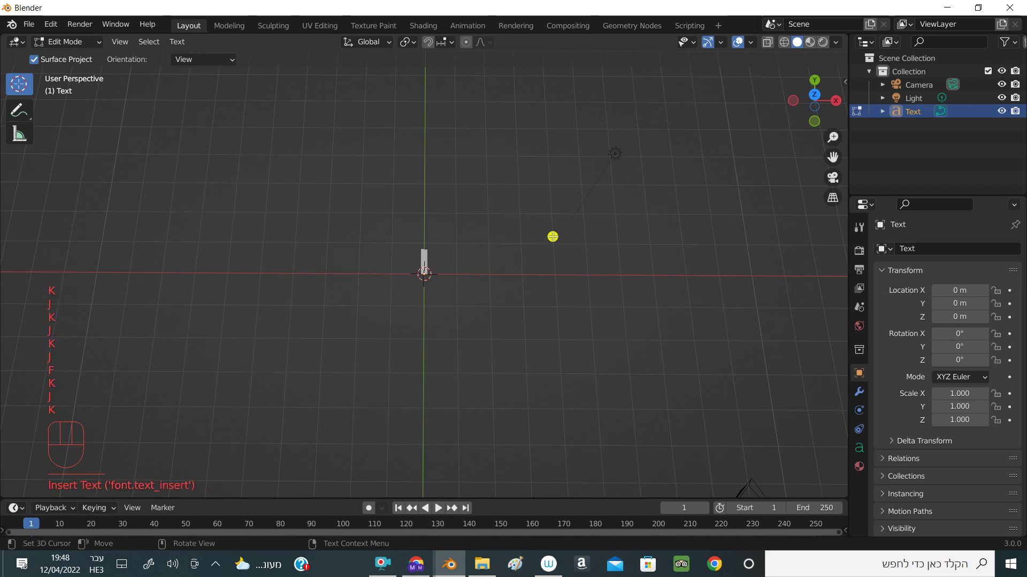
key(k)
key(j)
key(g)
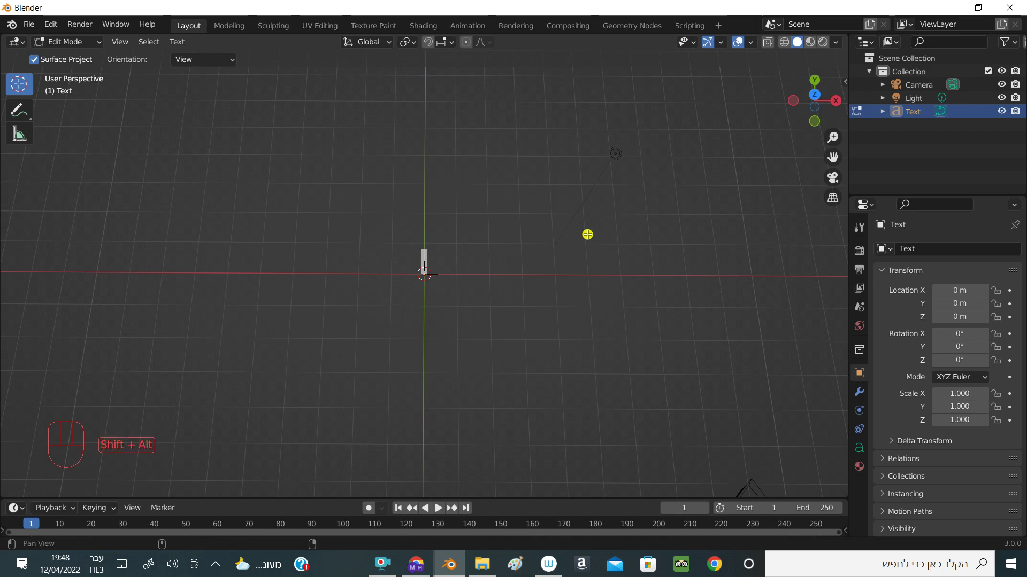
- Type and then erase further trial letters, leaving the text empty again
key(k)
key(f)
key(k)
key(BackSpace)
key(BackSpace)
key(BackSpace)
key(j)
key(k)
key(f)
key(d)
key(k)
key(BackSpace)
key(BackSpace)
key(BackSpace)
key(BackSpace)
key(BackSpace)
key(BackSpace)
key(BackSpace)
- Make the text object read blender
key(b)
key(l)
key(e)
key(n)
key(d)
key(e)
key(r)
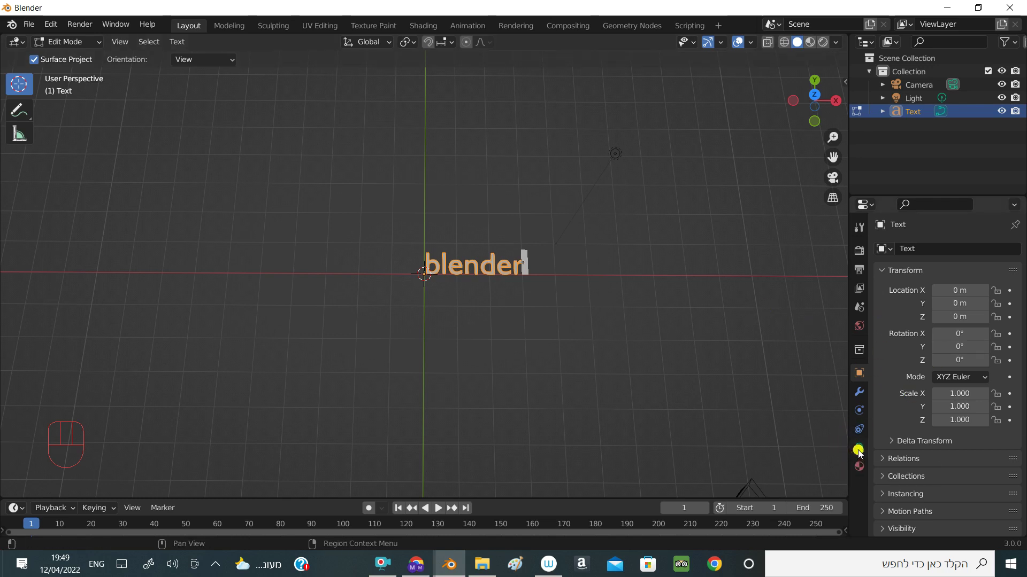
- Show the text's Object Data properties and expand the Font panel
click(862, 455)
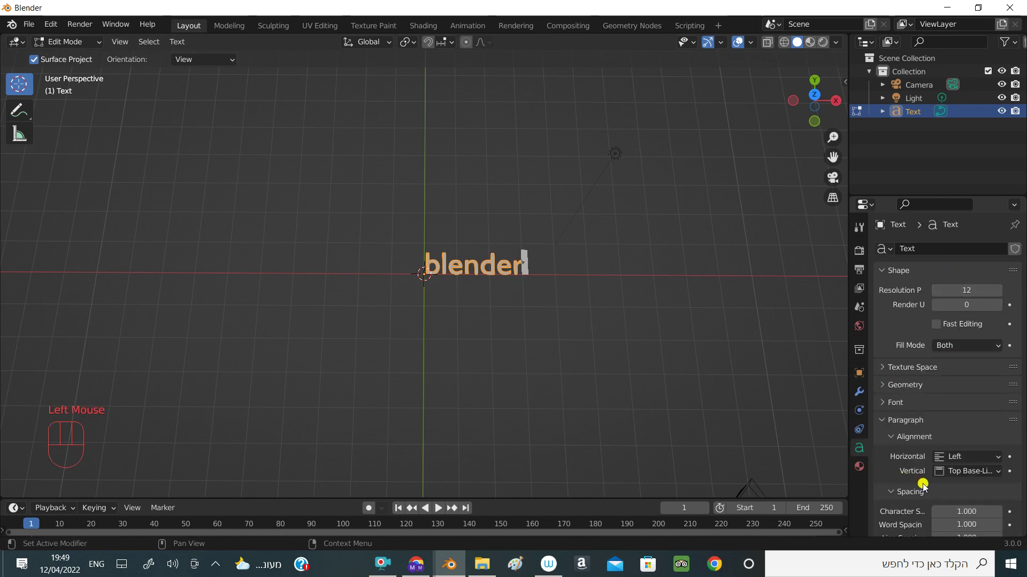
scroll(down, 3)
scroll(down, 3)
scroll(up, 3)
scroll(down, 3)
click(888, 367)
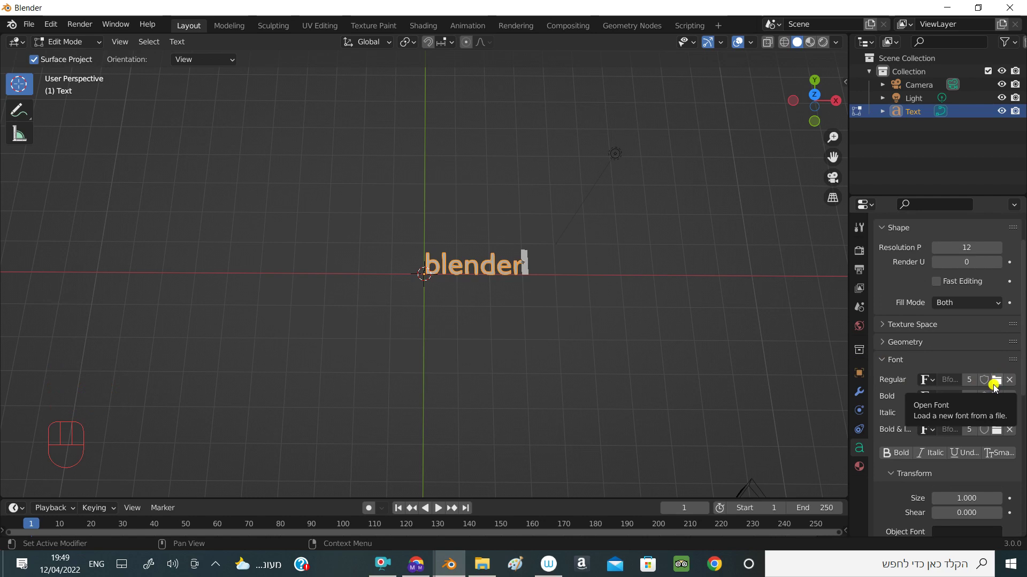
- Start loading a new regular font file from the Windows Fonts folder
click(997, 389)
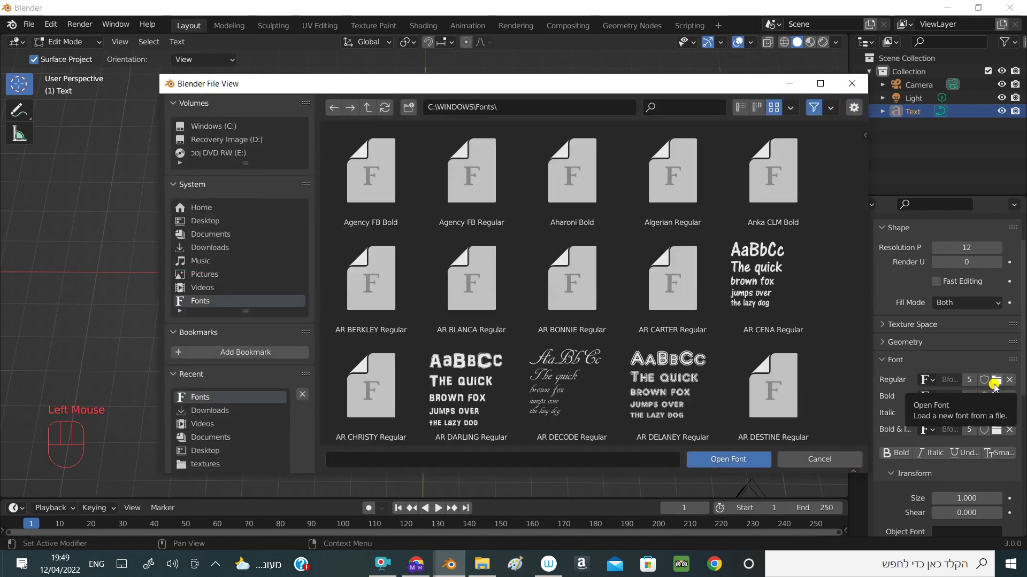
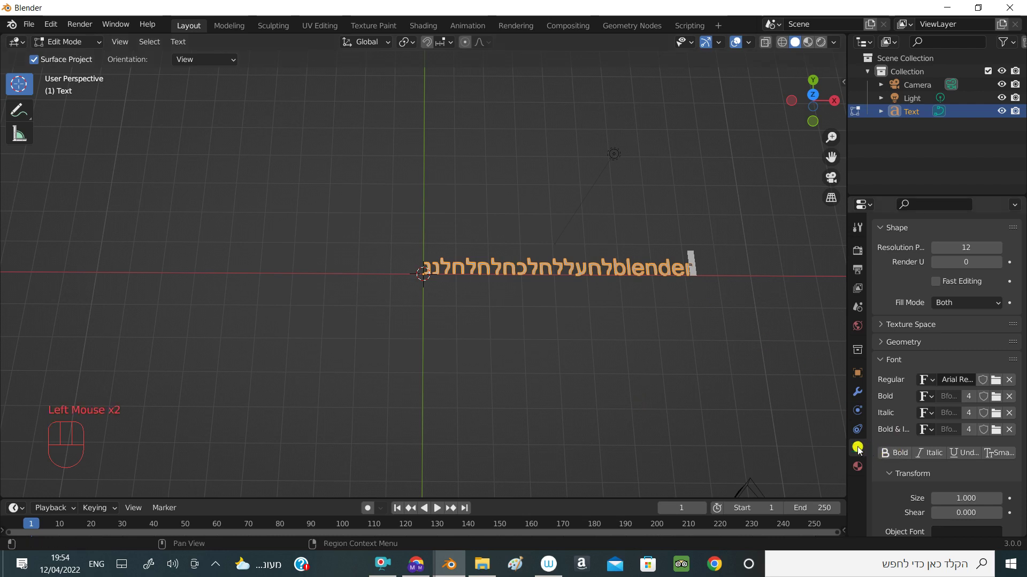
- Set the paragraph's horizontal alignment to Right and erase the existing characters
scroll(down, 3)
drag(1003, 376, 946, 421)
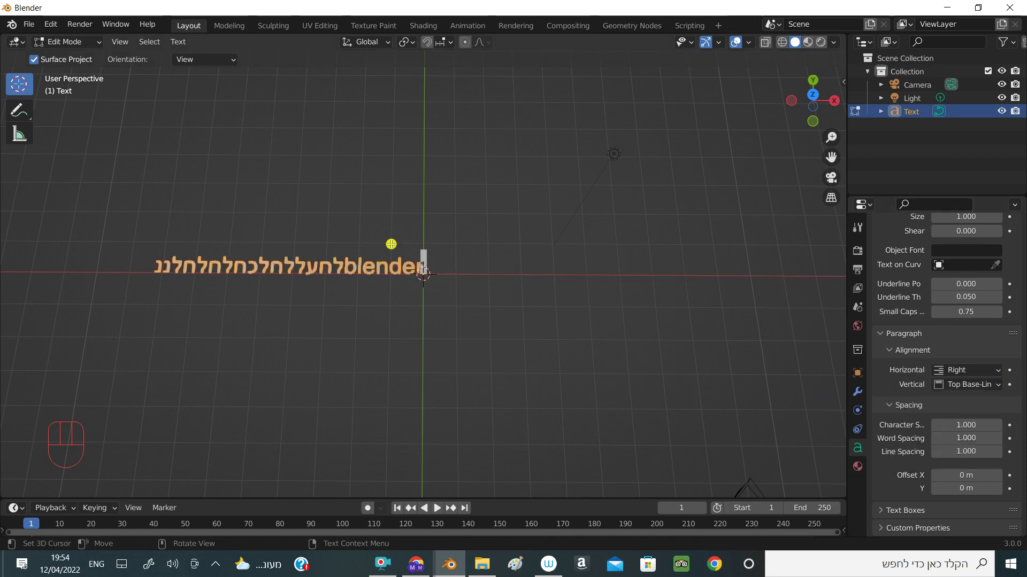
key(space)
key(space)
key(,)
key(u)
key(f)
key(b)
key(,)
key(BackSpace)
key(BackSpace)
key(BackSpace)
key(BackSpace)
key(BackSpace)
key(BackSpace)
- Type Hebrew letters into the right-aligned text object
key(,)
key(u)
key(f)
key(b)
key(BackSpace)
key(b)
key(,)
key(space)
key(c)
key(k)
key(b)
key(s)
key(r)
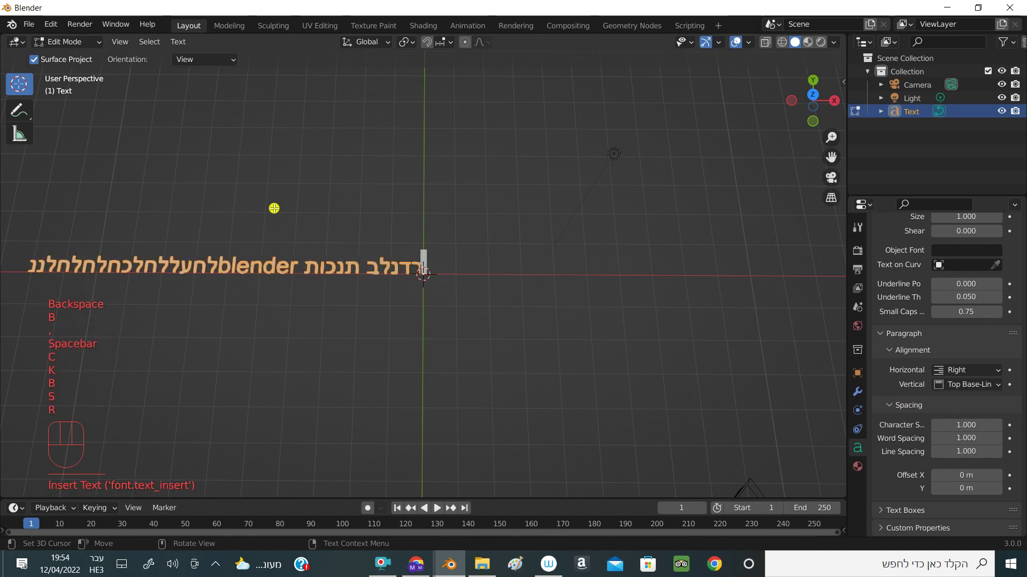
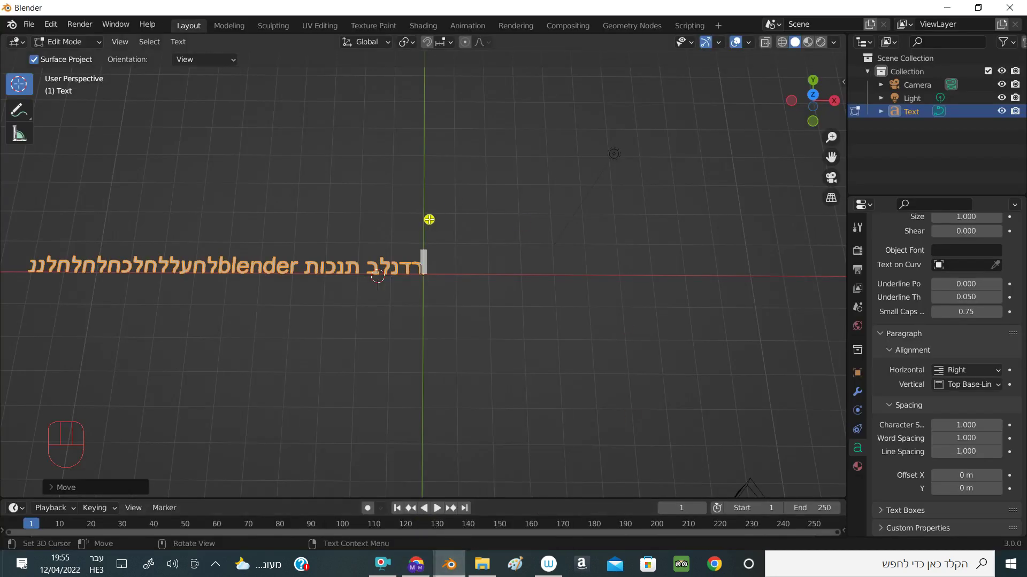
- Delete all remaining letters so the text object is empty
key(BackSpace)
key(BackSpace)
key(BackSpace)
key(BackSpace)
key(BackSpace)
key(BackSpace)
key(BackSpace)
key(BackSpace)
key(BackSpace)
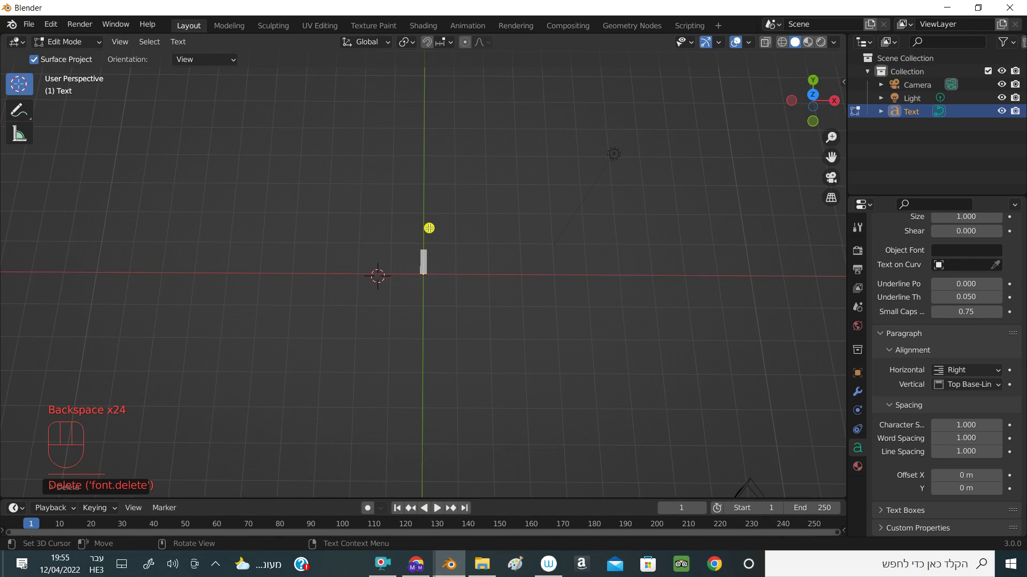
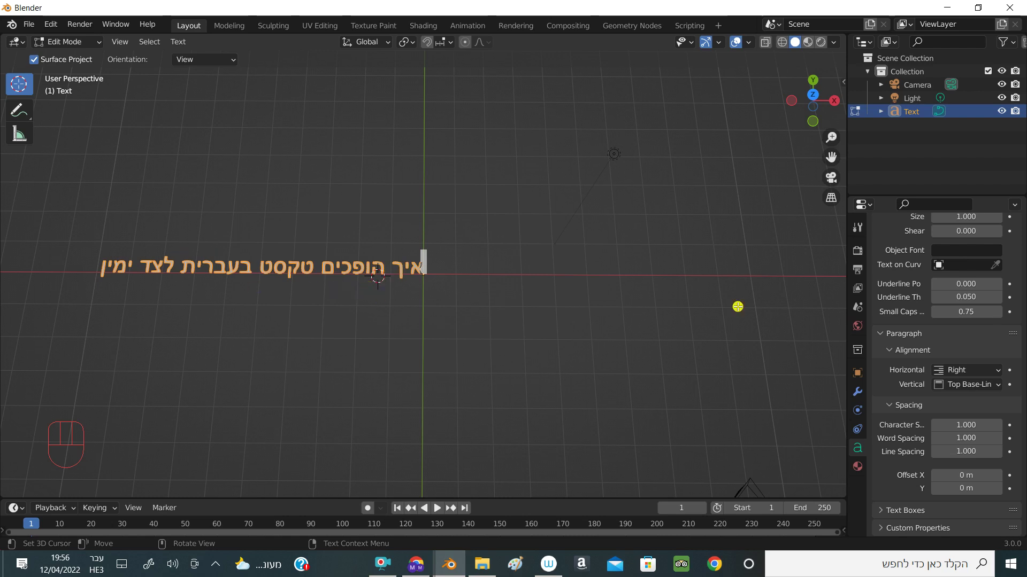
- Lower the Paragraph Character Spacing two steps to 0.800
scroll(down, 3)
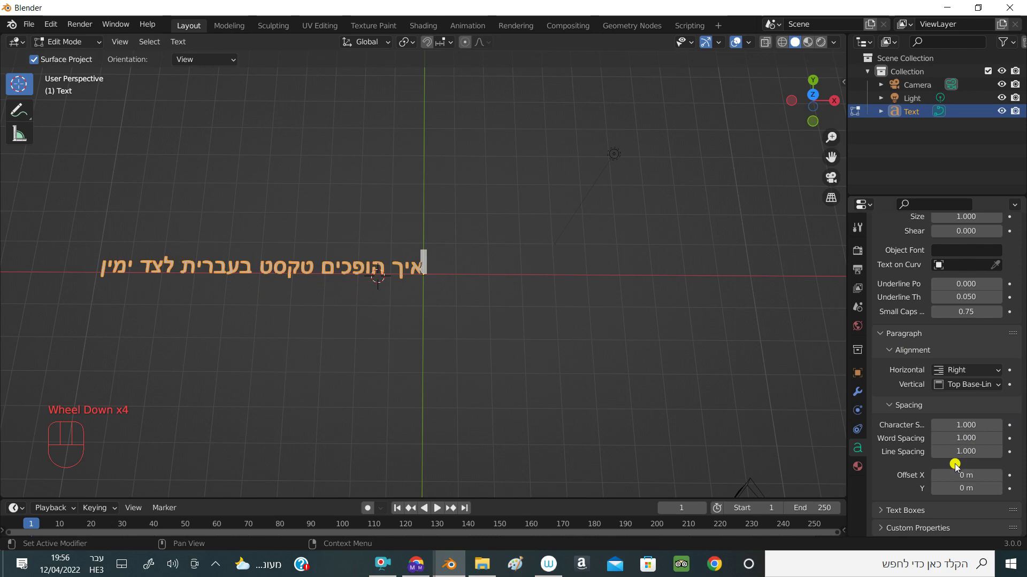
click(855, 455)
scroll(down, 3)
scroll(up, 3)
scroll(up, 3)
scroll(down, 3)
scroll(down, 3)
scroll(down, 3)
scroll(down, 3)
scroll(down, 3)
scroll(down, 3)
click(889, 410)
click(891, 501)
scroll(down, 3)
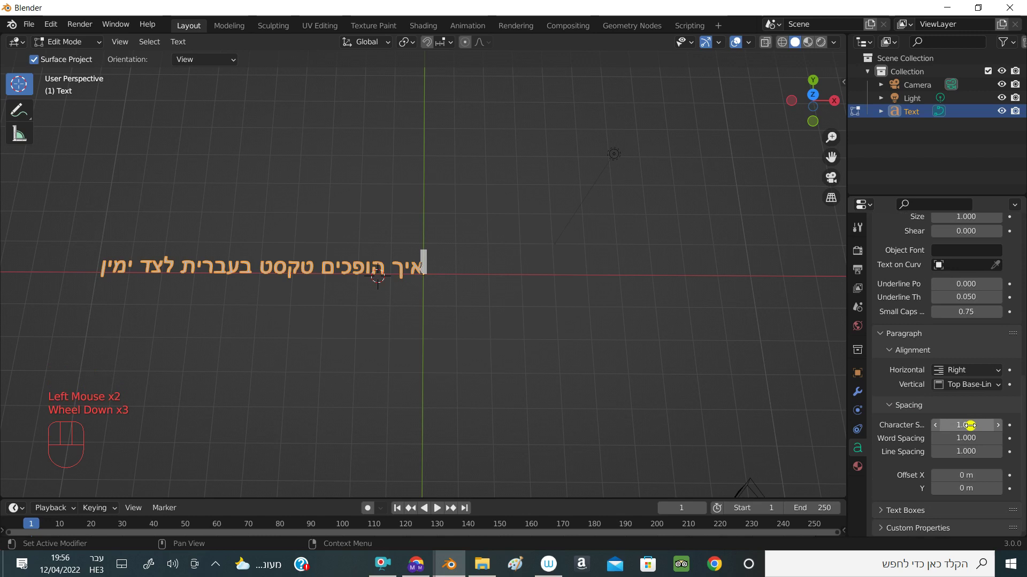